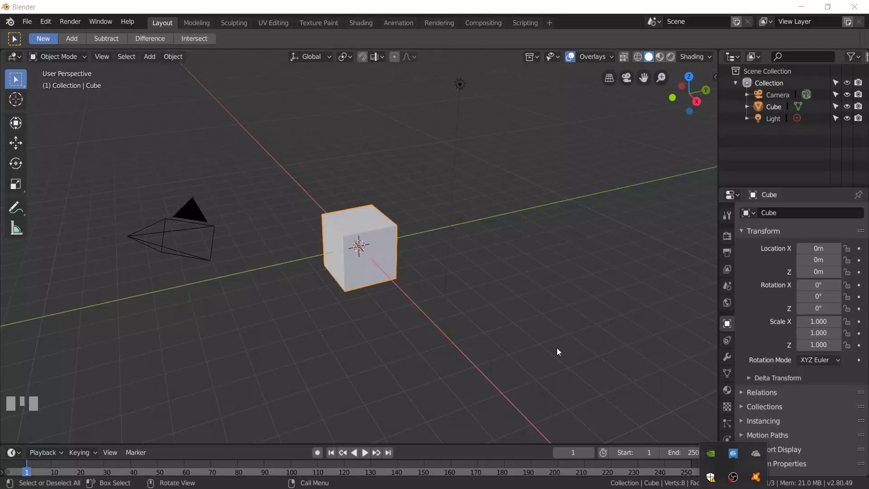
Raise the default cube about 4.3 m above the grid
middle_click(520, 302)
key("g")
left_click(404, 117)
scroll("down", 3)
middle_click(398, 180)
scroll("up", 3)
middle_click(351, 151)
Add a plane beneath the cube and scale it to about 2
key("shift+a")
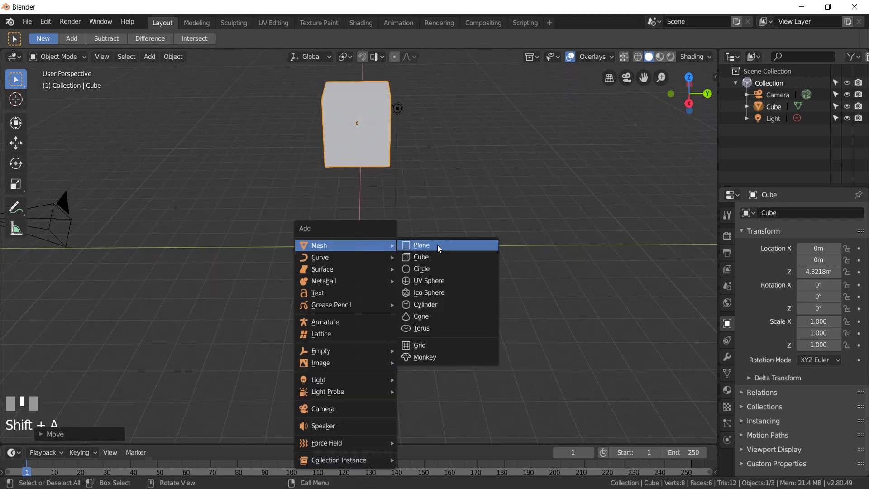
key("s")
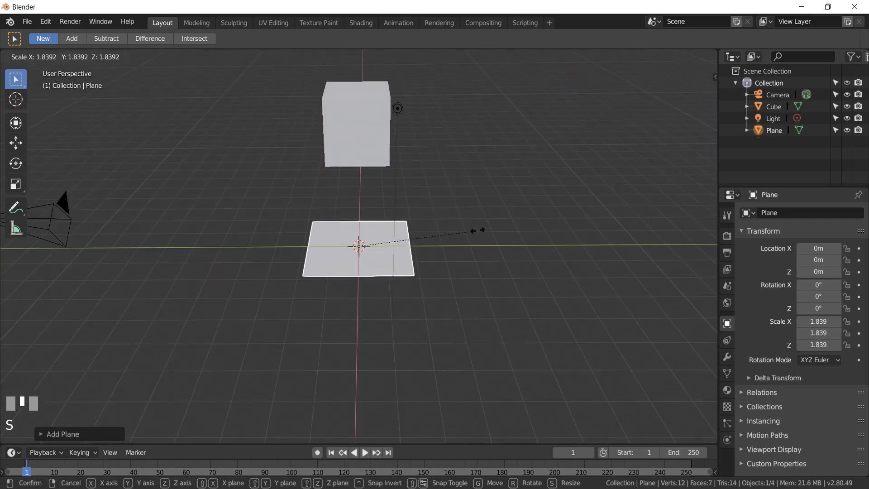
left_click(489, 230)
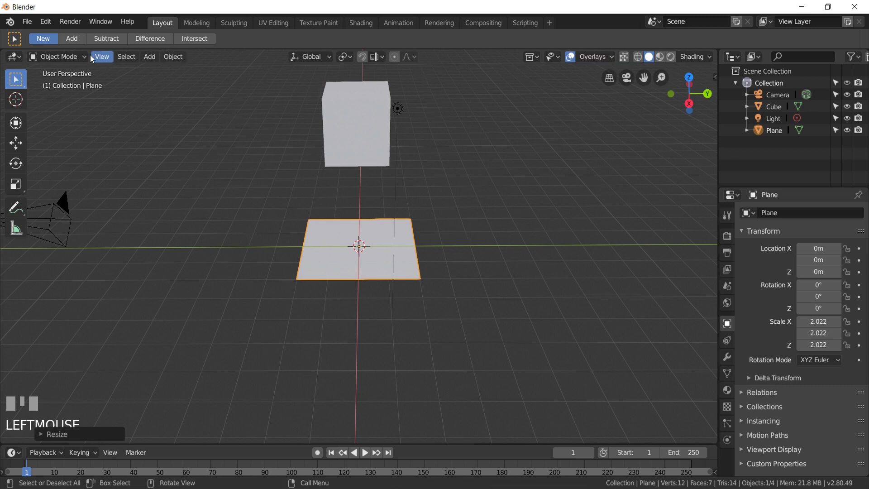
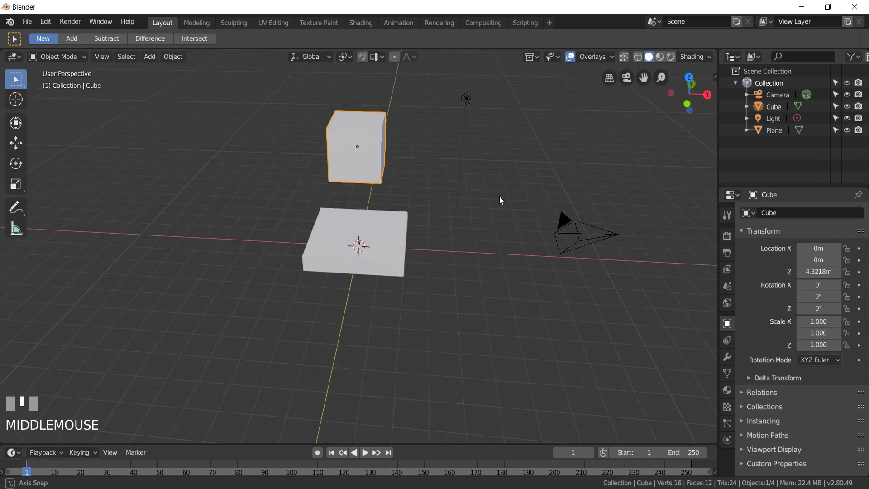
Orbit around the slab and bring up the cube's physics settings
left_click_drag(392, 206, 725, 441)
left_click(725, 441)
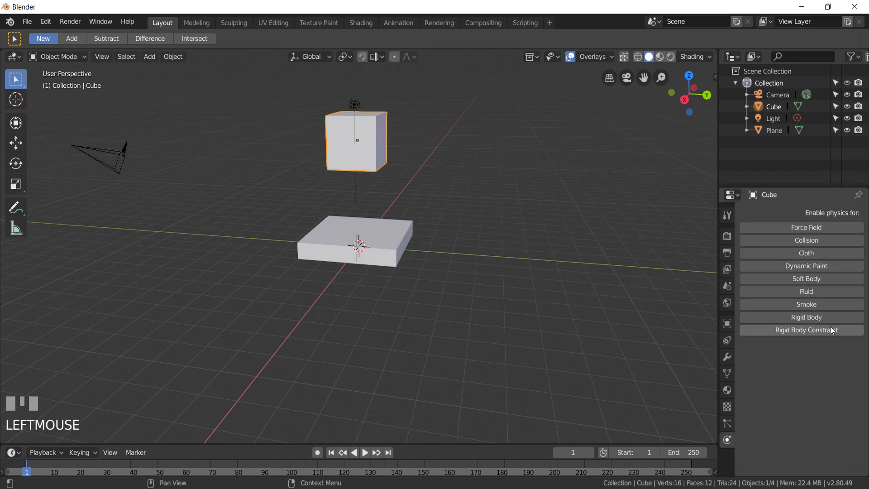
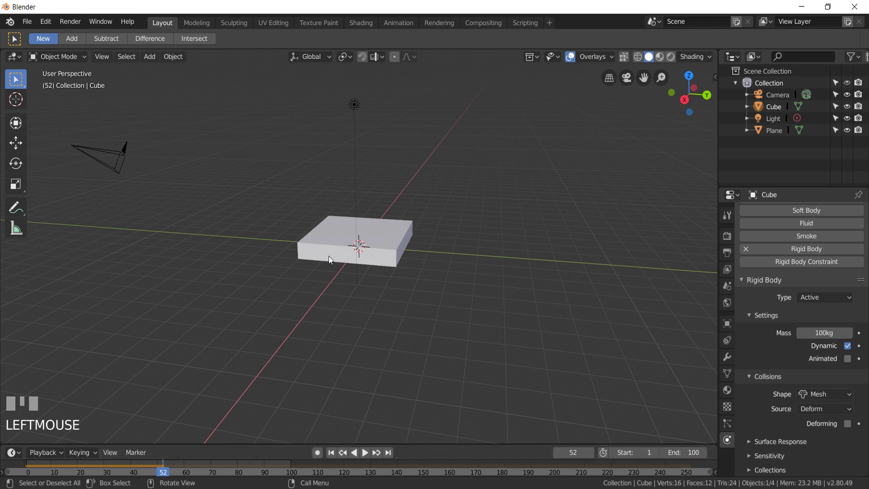
Give the slab a passive rigid body with Mesh collision shape so the cube lands on it
left_click(334, 256)
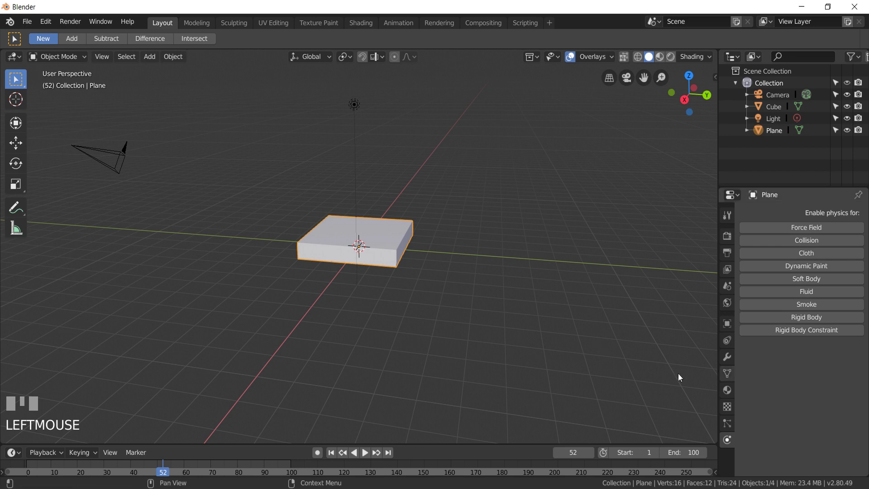
left_click(817, 320)
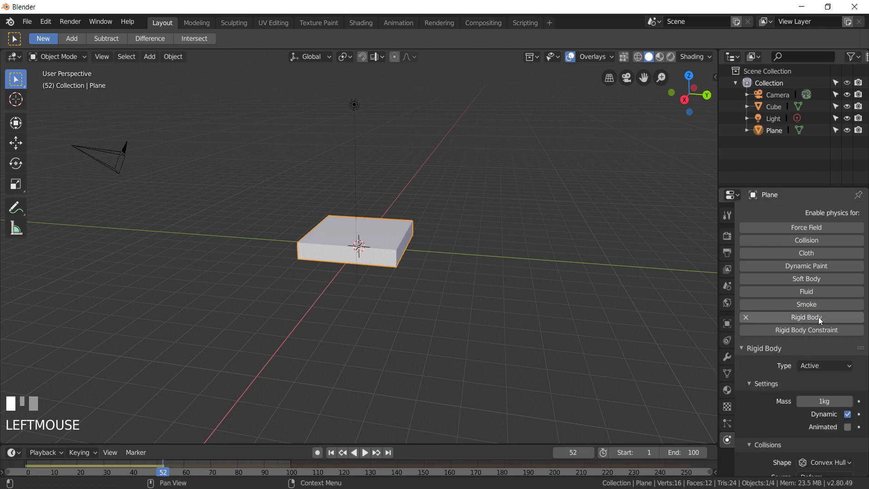
scroll("down", 3)
left_click_drag(822, 426, 616, 364)
left_click_drag(824, 329, 378, 401)
scroll("up", 3)
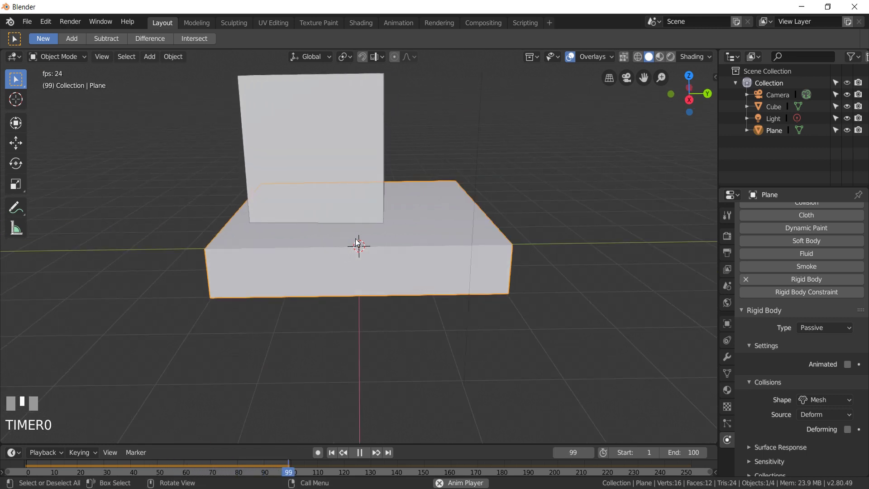
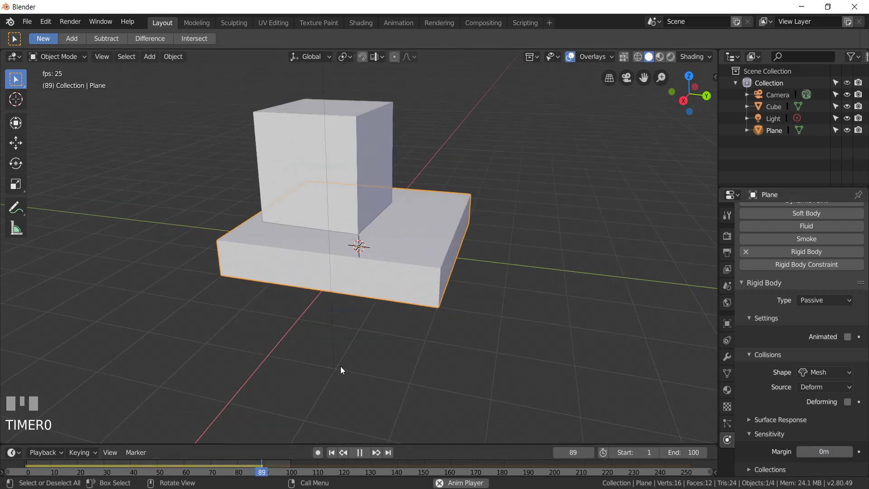
Expand the cube's rigid-body Dynamics settings and test-play the drop
left_click_drag(347, 339, 361, 454)
left_click(361, 455)
left_click(385, 137)
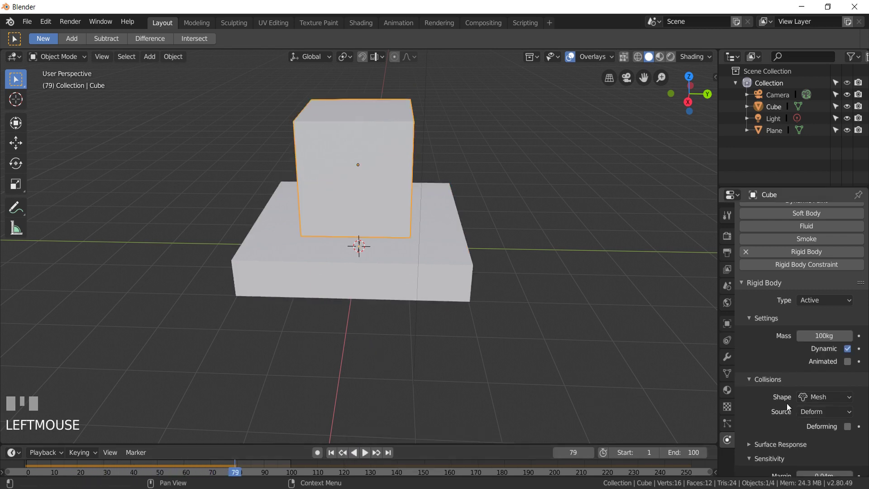
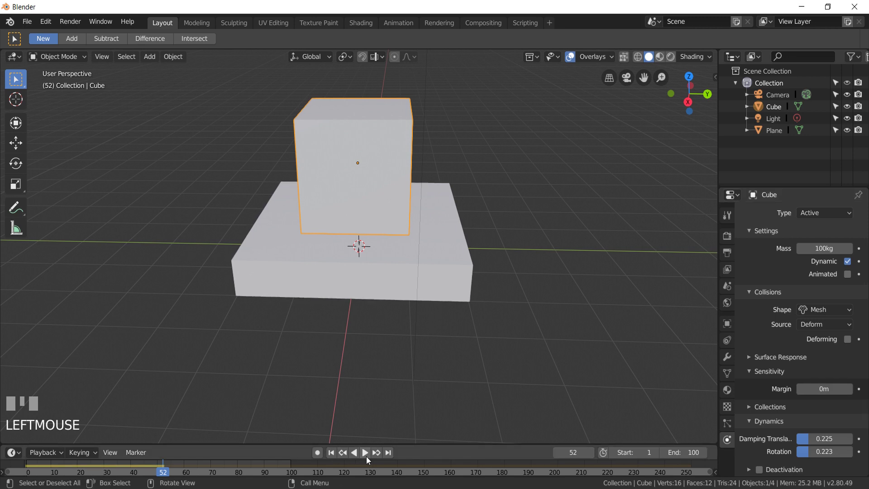
left_click(368, 455)
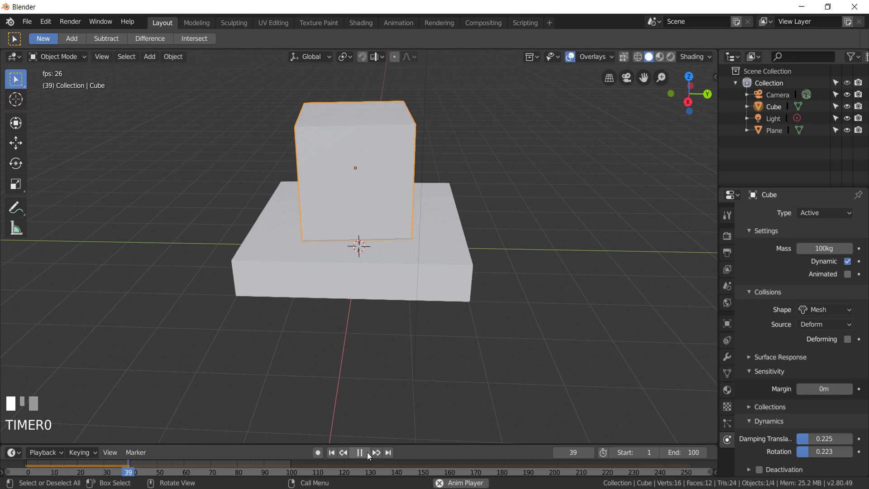
left_click(362, 457)
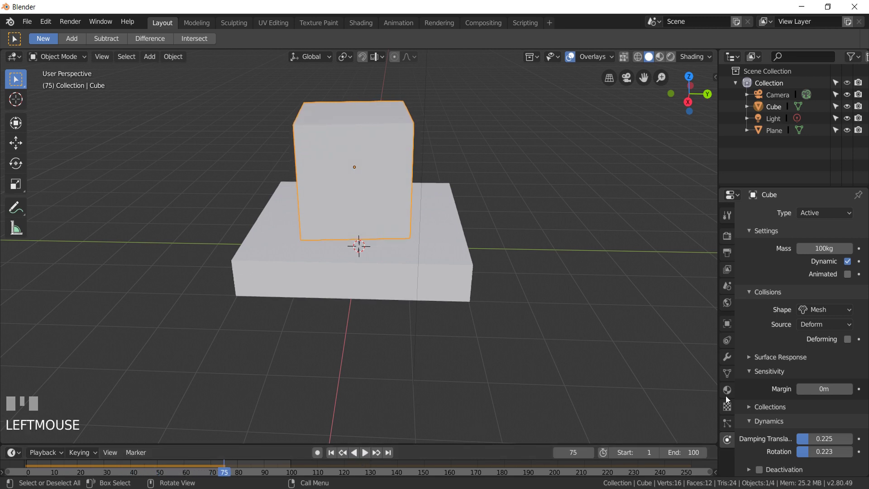
Raise the cube's translation and rotation damping to about 0.41
left_click_drag(811, 443, 380, 419)
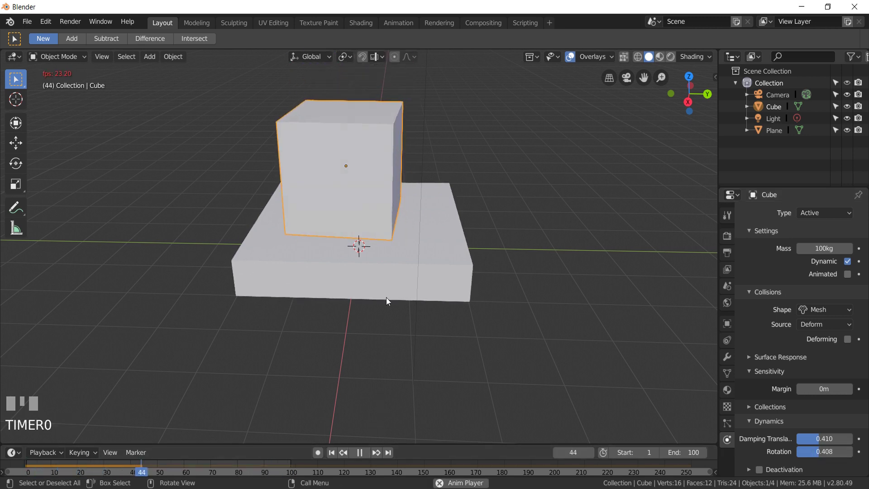
scroll("up", 3)
left_click_drag(481, 221, 521, 379)
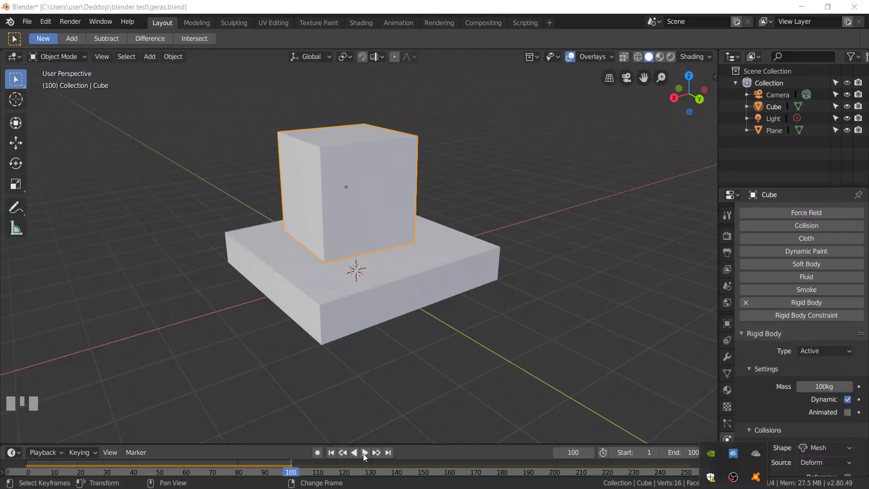
Rewind to the first frame, add an ico sphere and move it onto the slab
left_click(470, 335)
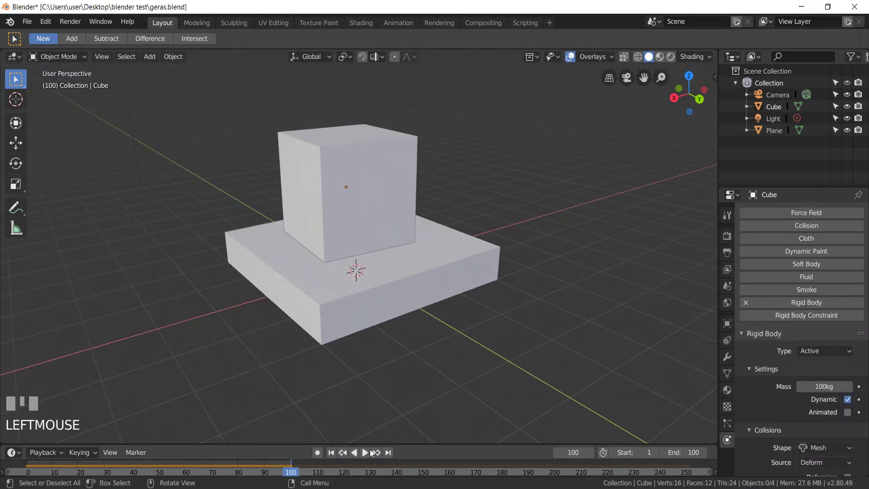
left_click(366, 455)
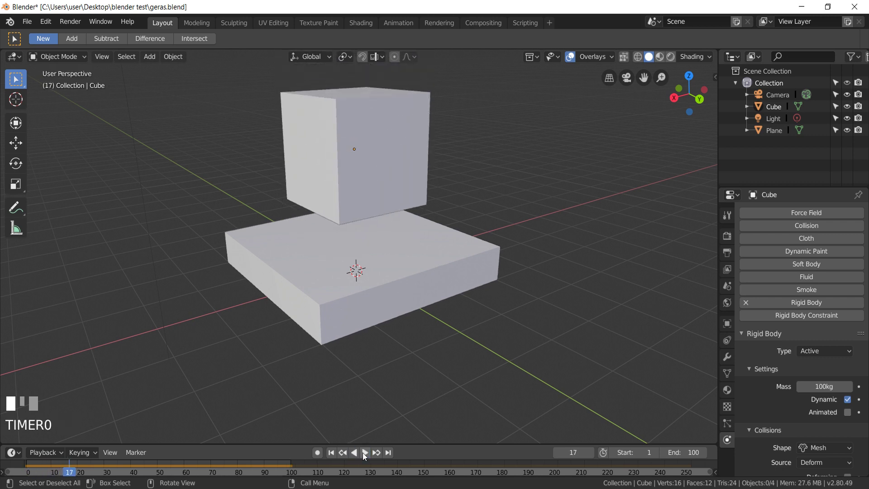
right_click(35, 467)
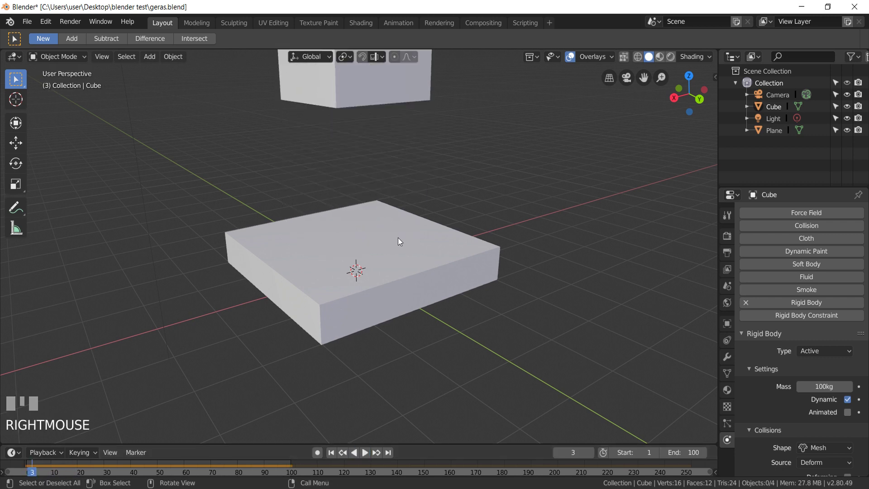
key("shift+a")
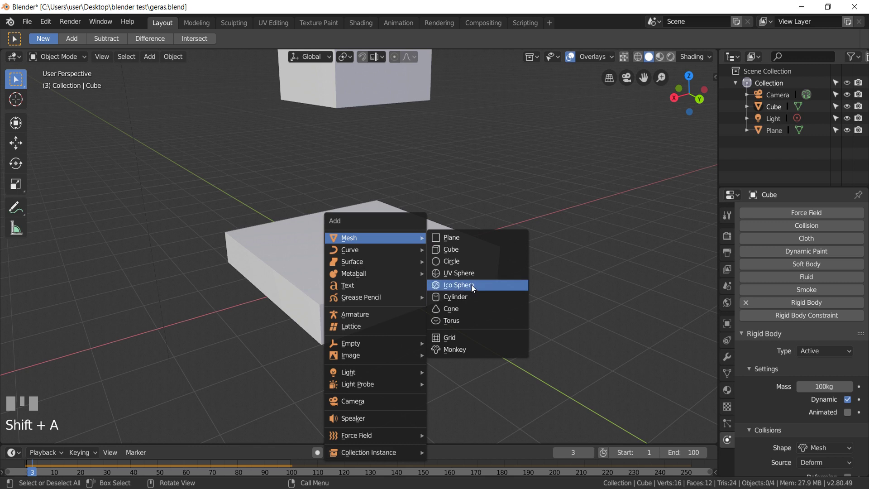
key("s")
left_click(373, 253)
key("g")
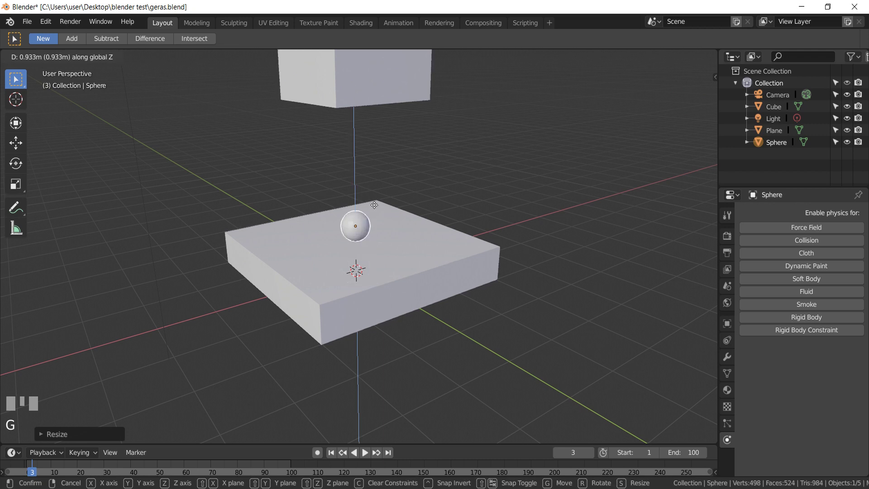
left_click(377, 209)
Make the ico sphere an active 1 kg rigid body
left_click_drag(384, 192, 372, 206)
scroll("up", 3)
left_click_drag(372, 205, 420, 207)
key("g")
left_click(421, 207)
left_click(819, 317)
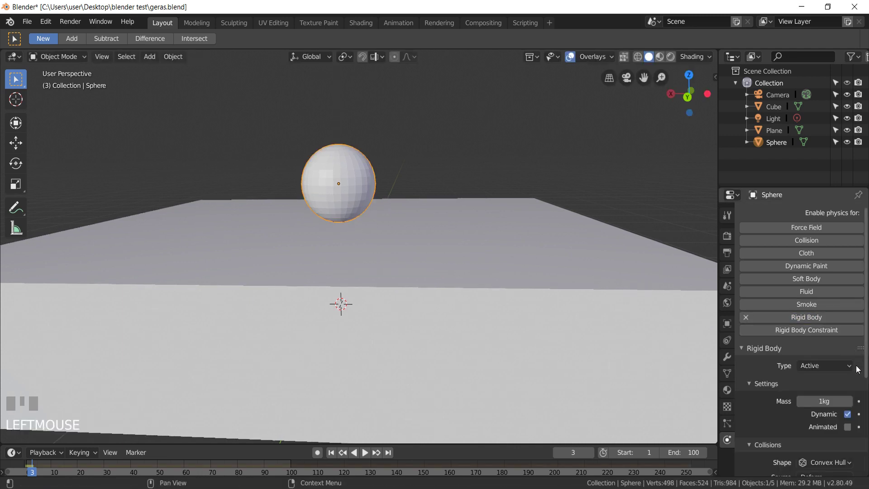
Duplicate the rigid-body sphere with Shift+D and play the drop until the cube lands
scroll("down", 3)
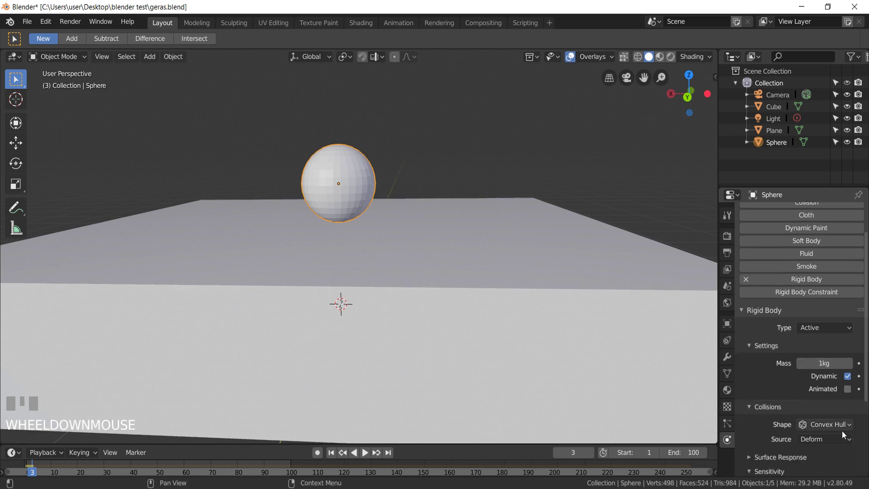
left_click_drag(838, 427, 461, 202)
key("shift+d")
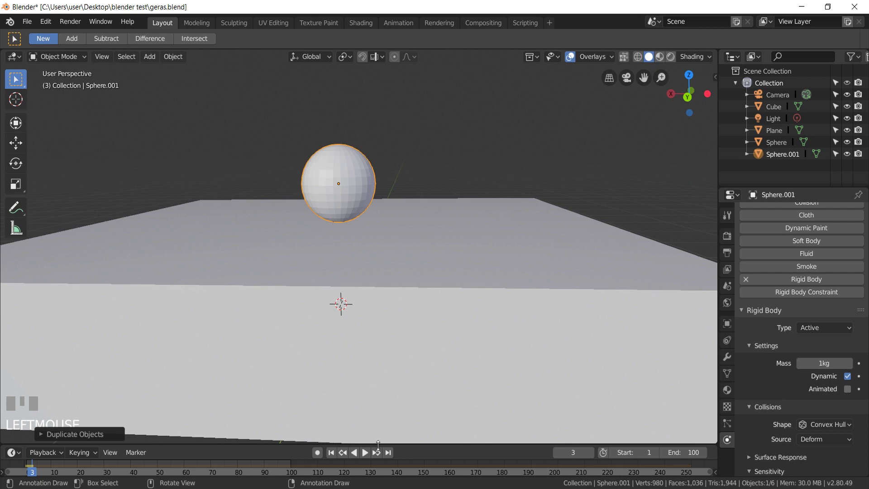
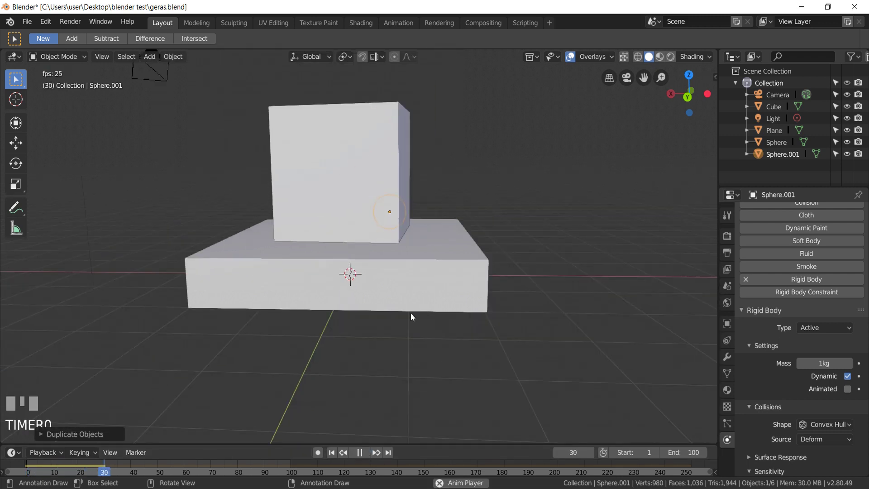
left_click_drag(397, 270, 365, 455)
left_click(365, 455)
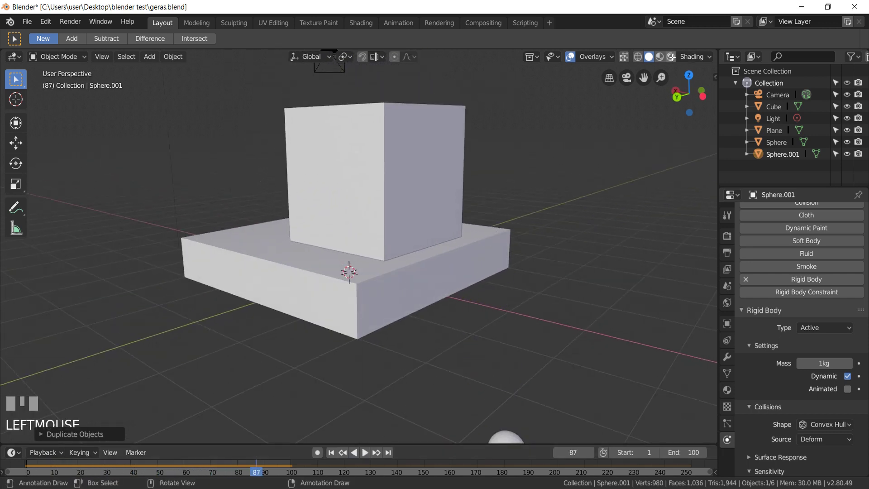
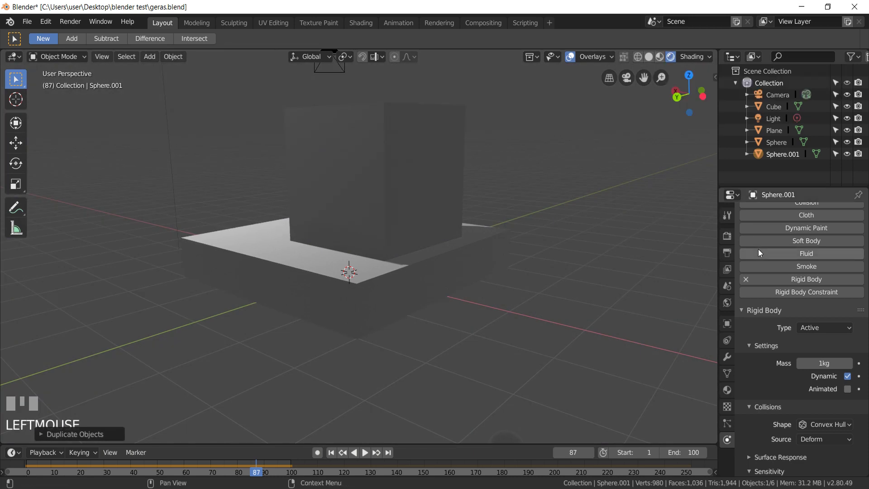
Set the World background colour to white in its colour picker
left_click(727, 306)
left_click(825, 296)
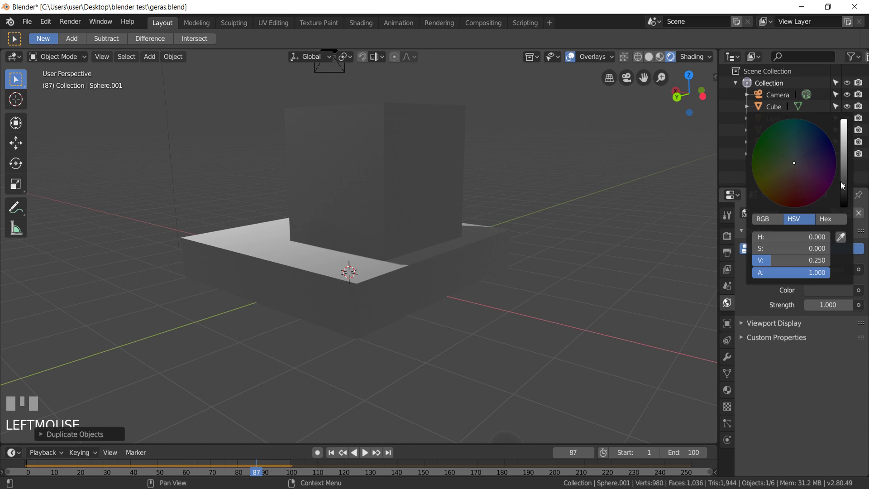
scroll("down", 3)
left_click_drag(93, 424, 33, 466)
right_click(34, 466)
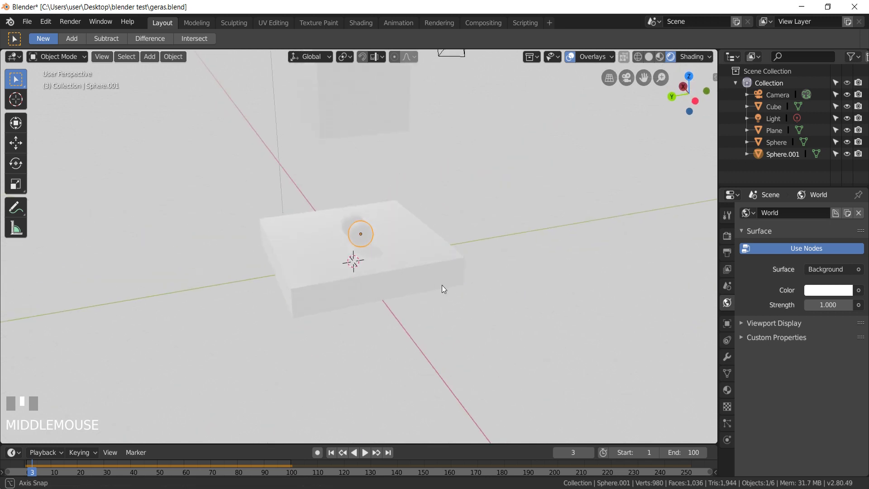
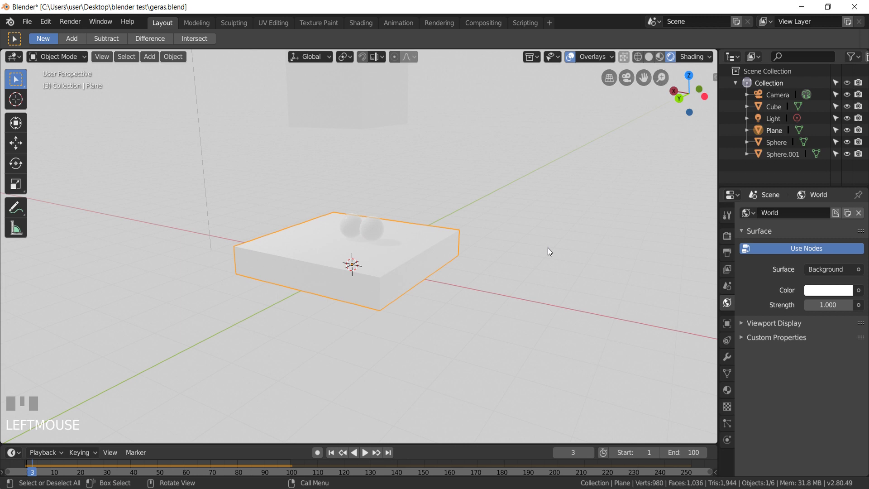
Give the slab a blue material and the first sphere a green one
left_click(731, 395)
left_click_drag(830, 268, 845, 304)
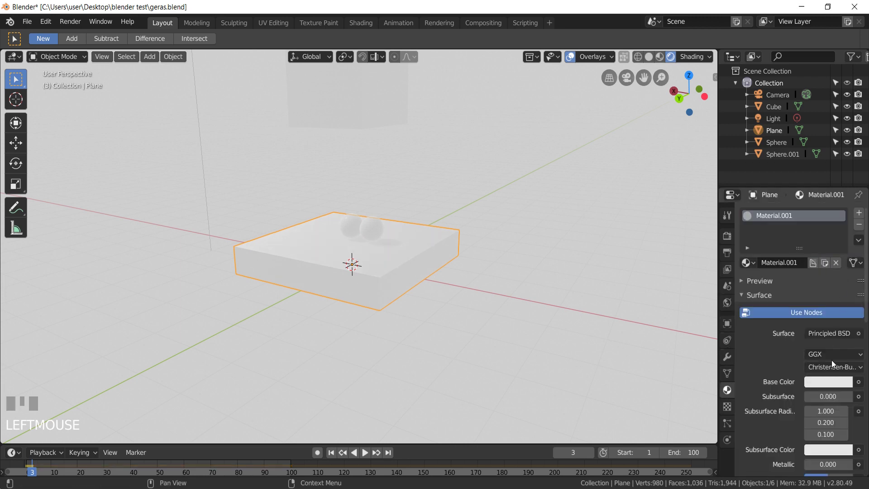
left_click_drag(834, 335, 835, 357)
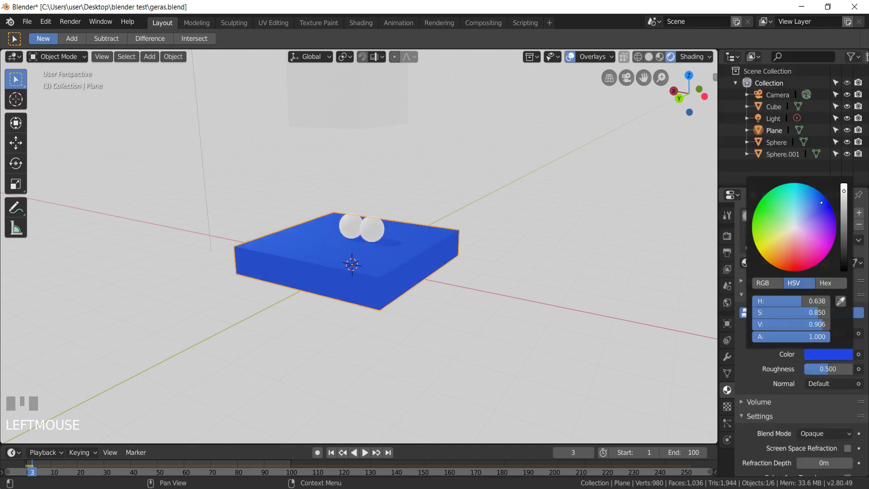
left_click_drag(419, 234, 342, 220)
scroll("up", 3)
left_click(342, 220)
left_click_drag(823, 265, 802, 332)
left_click_drag(837, 335, 831, 355)
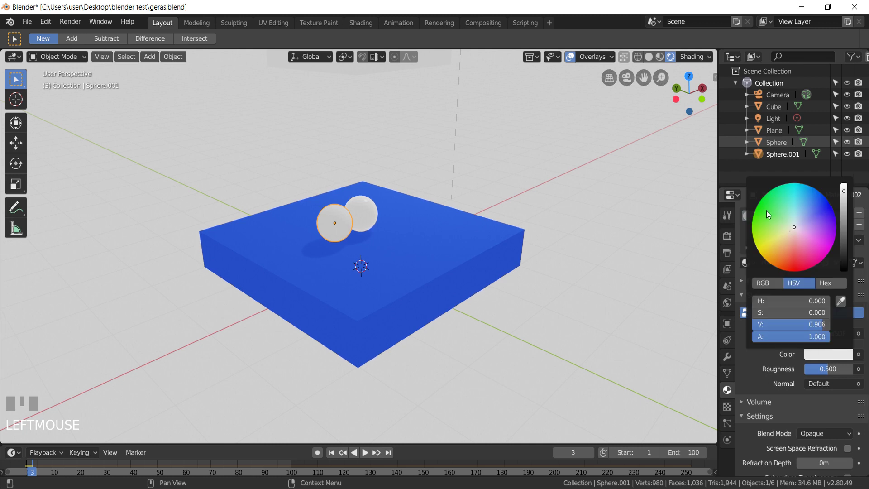
Give the second sphere a red material and start a diffuse material on the cube
left_click(373, 221)
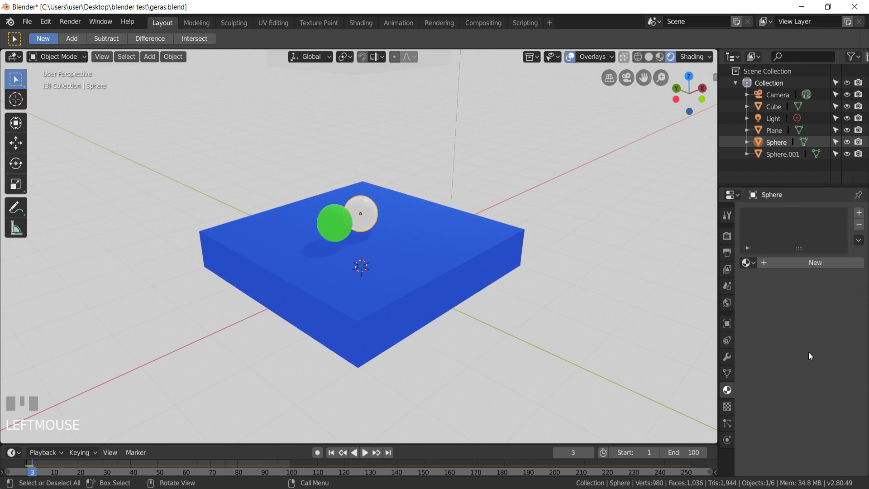
left_click_drag(802, 268, 828, 338)
left_click_drag(830, 333, 837, 360)
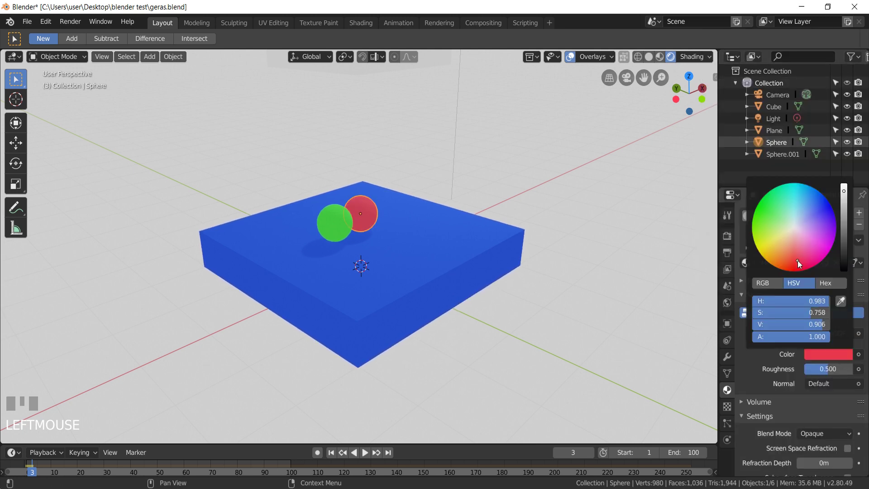
left_click_drag(489, 252, 354, 128)
scroll("down", 3)
left_click(353, 128)
left_click_drag(832, 340, 826, 357)
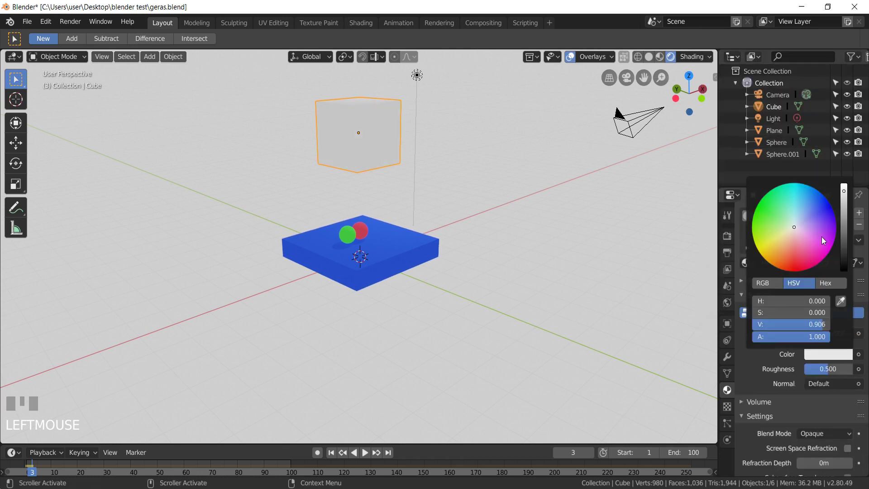
Set the cube's material colour to magenta and replay the simulation
left_click_drag(320, 221, 371, 455)
left_click(371, 455)
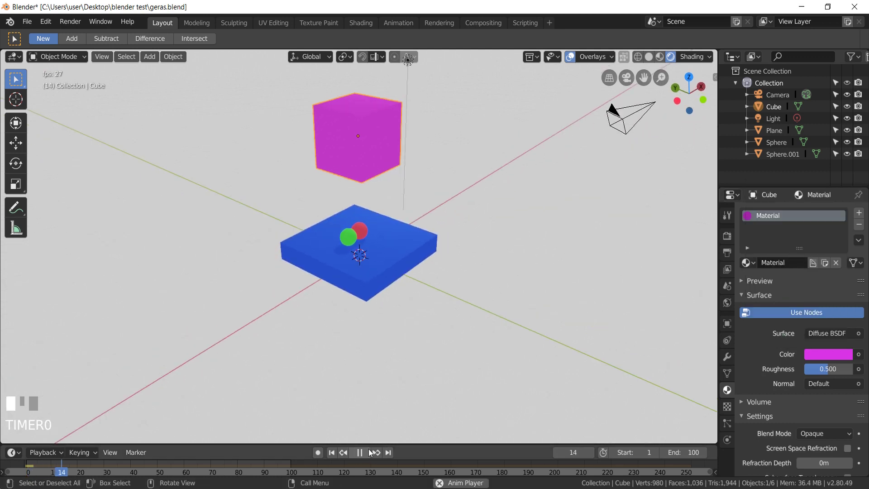
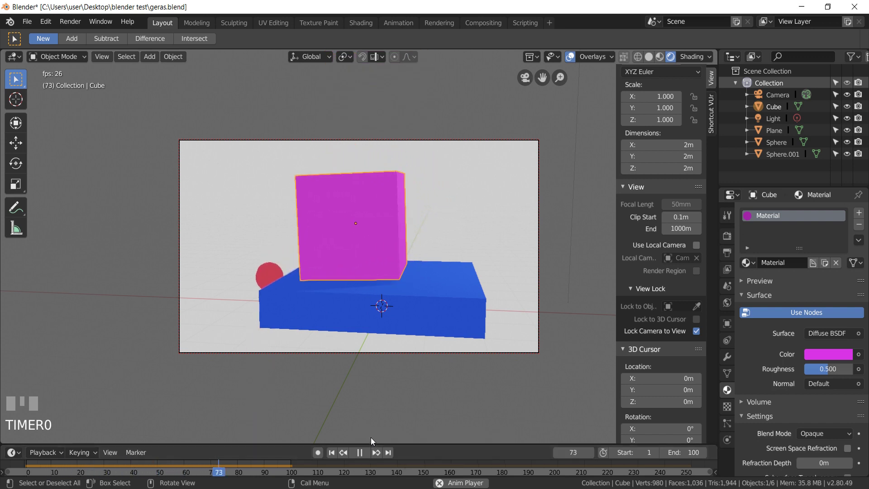
Stop playback after watching the drop through the locked, reframed camera
left_click(366, 456)
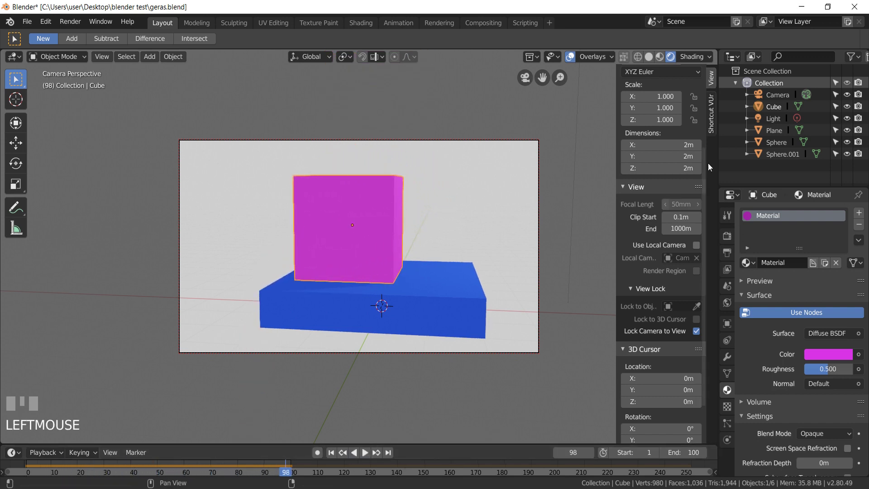
Set the render engine to Cycles in Render Properties and preview the scene with materials
left_click(732, 219)
left_click(726, 244)
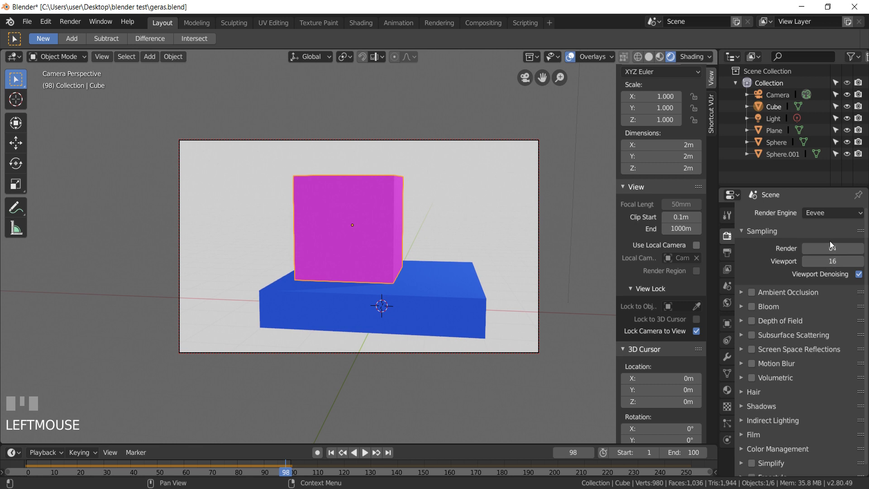
left_click_drag(833, 216, 637, 58)
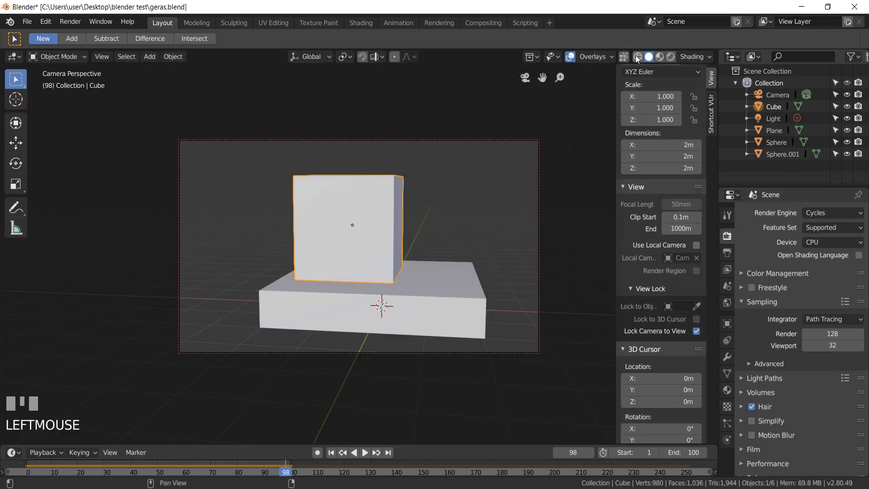
left_click(661, 57)
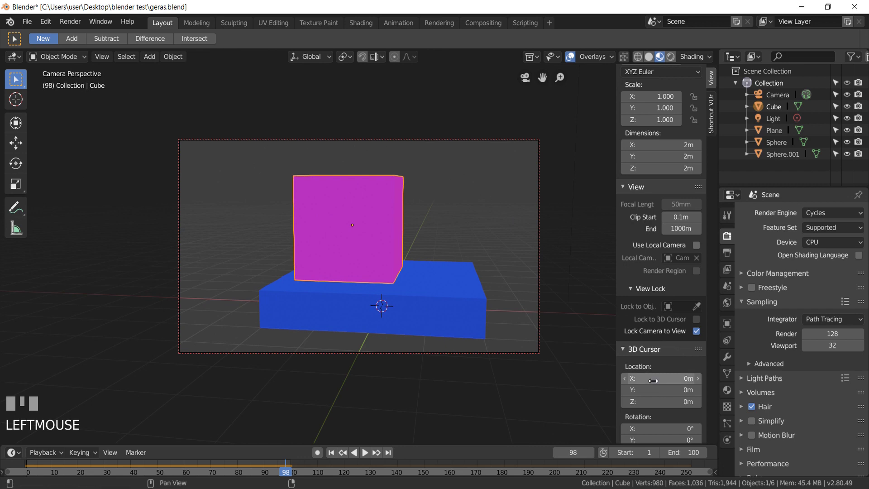
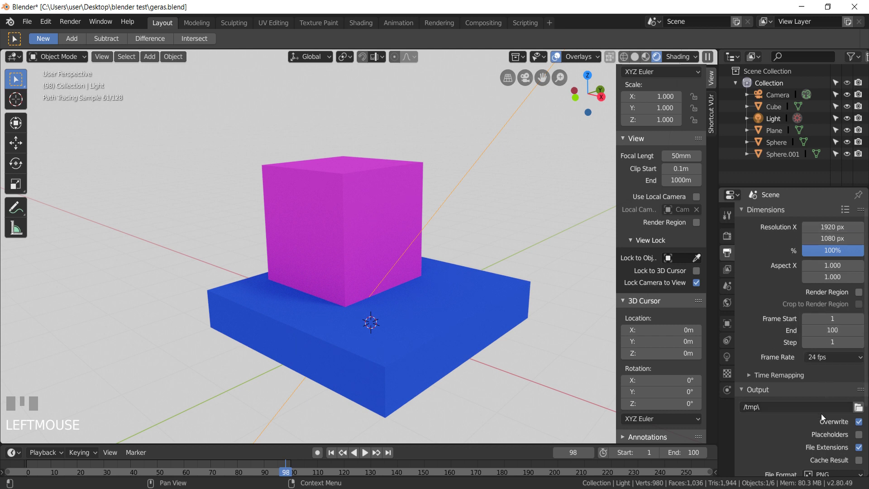
Set Cycles to GPU Compute with 128 viewport samples, then bring up the Output Properties
left_click(732, 274)
left_click(733, 237)
scroll("down", 3)
scroll("up", 3)
scroll("down", 3)
scroll("up", 3)
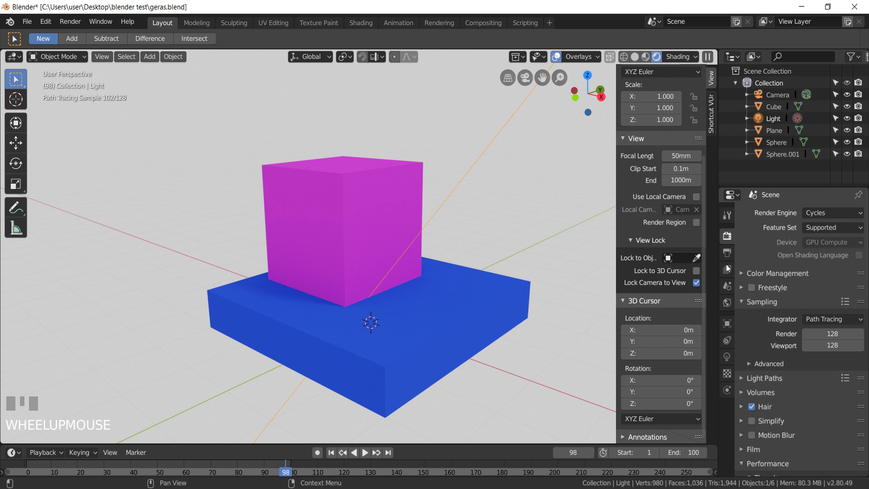
left_click(729, 267)
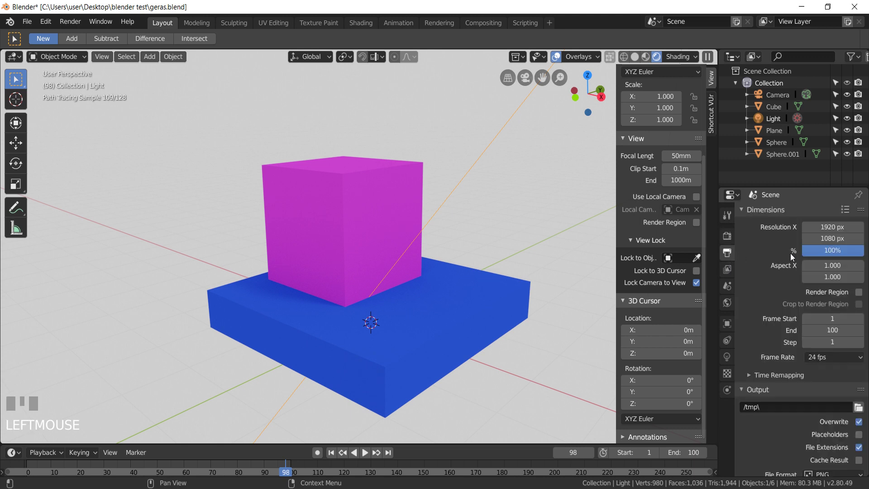